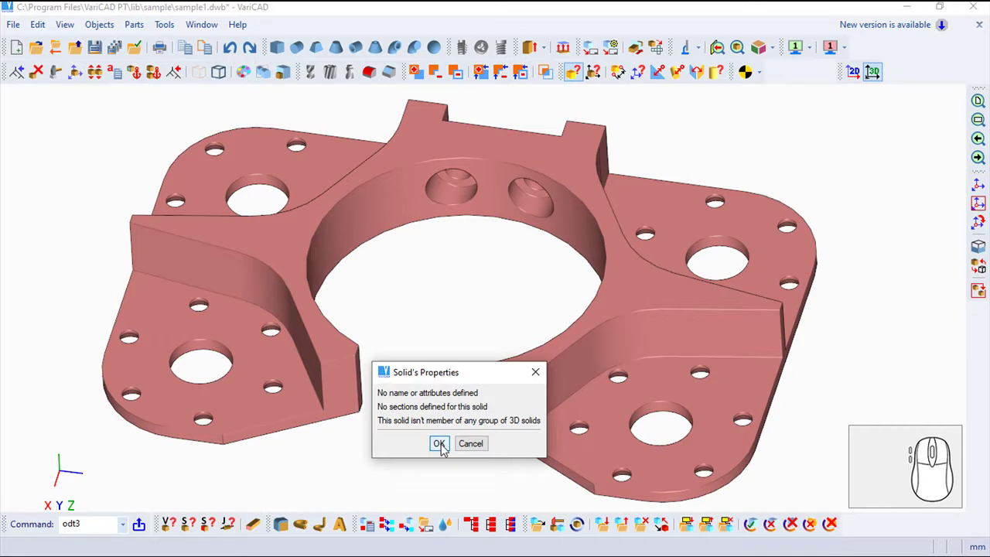
Close the Solid's Properties report via OK, returning to the full 3D flange view
left_click(445, 445)
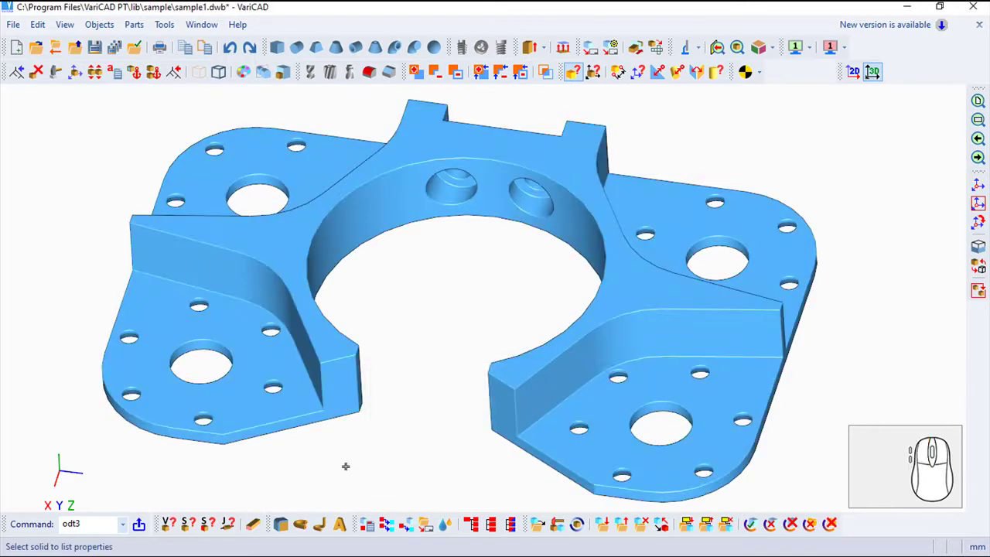